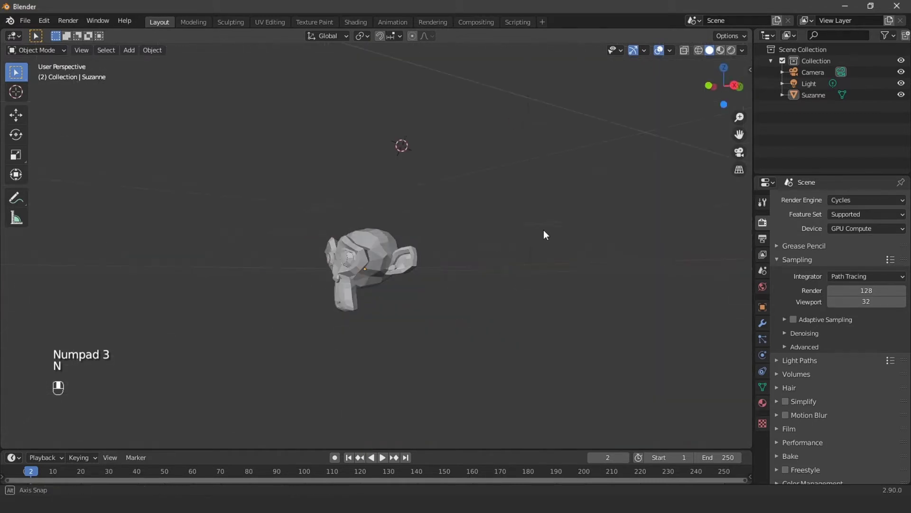
Orbit around the Suzanne monkey head and zoom in to see it from the front
drag(545, 257, 679, 272)
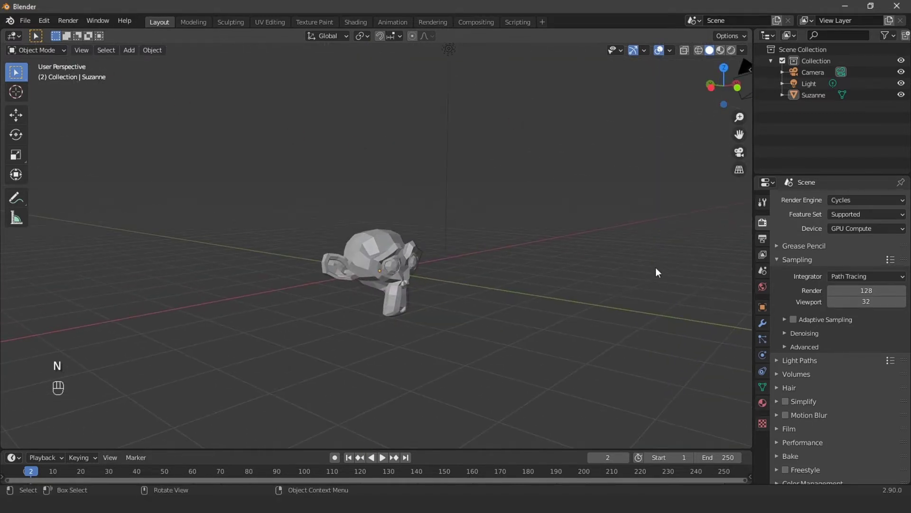
middle_click(612, 270)
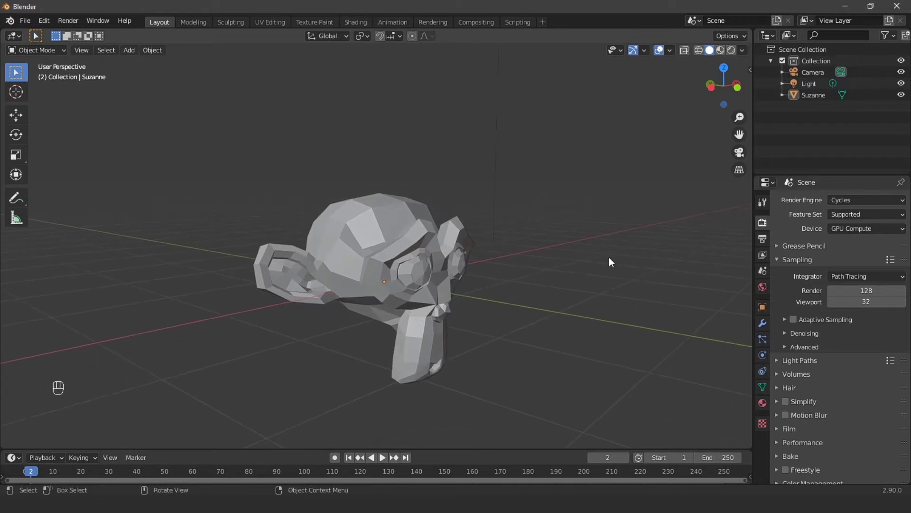
drag(610, 260, 578, 262)
drag(561, 280, 586, 284)
View the monkey head orthographically from front, back, bottom, right and left, then return to perspective
key(KP_1)
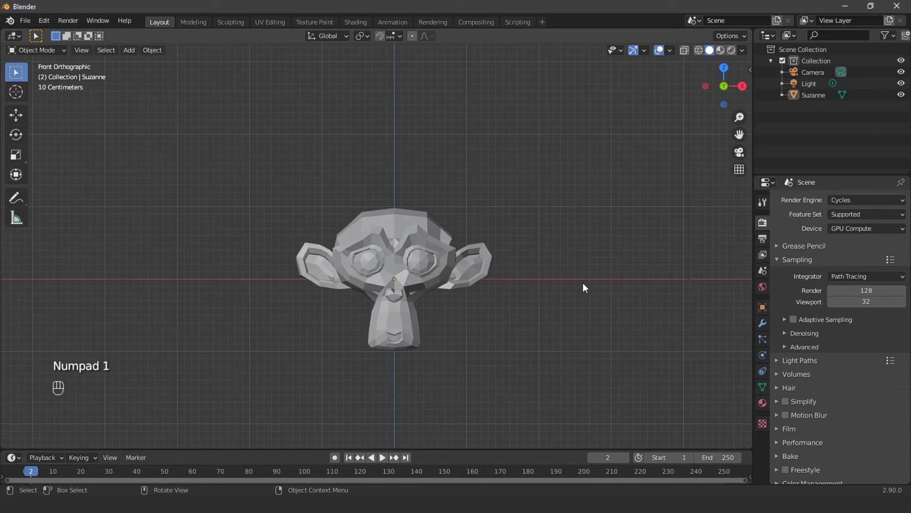
key(KP_9)
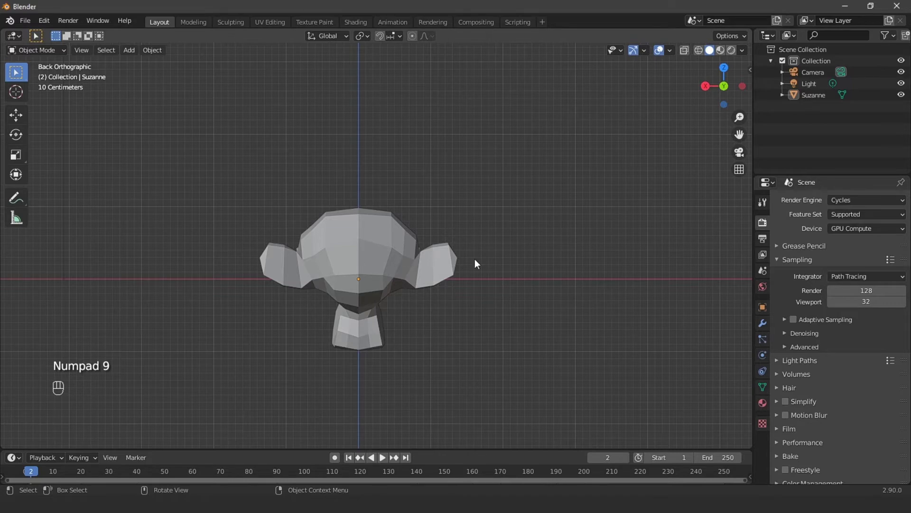
key(KP_7)
key(KP_9)
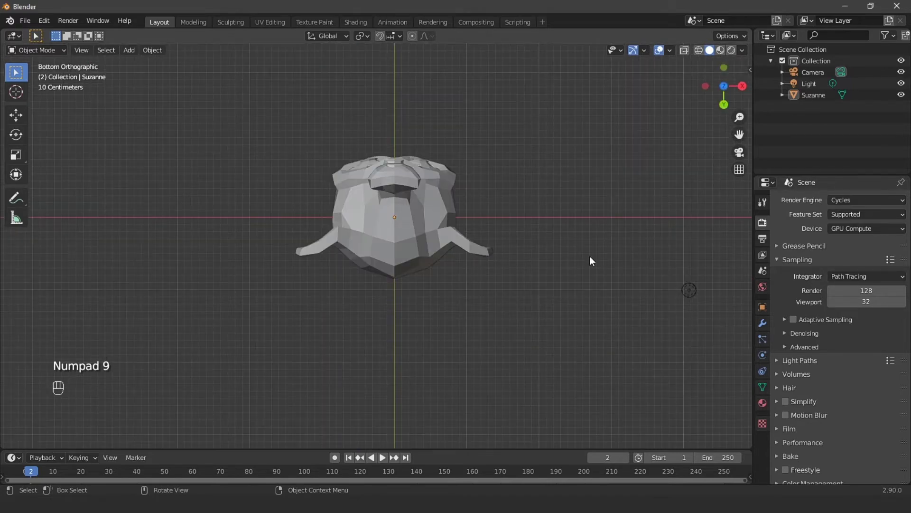
key(KP_3)
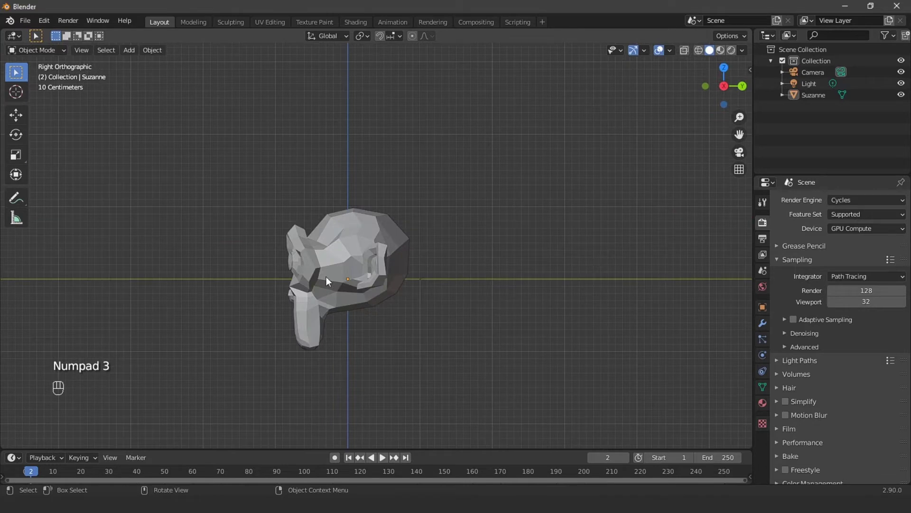
key(KP_9)
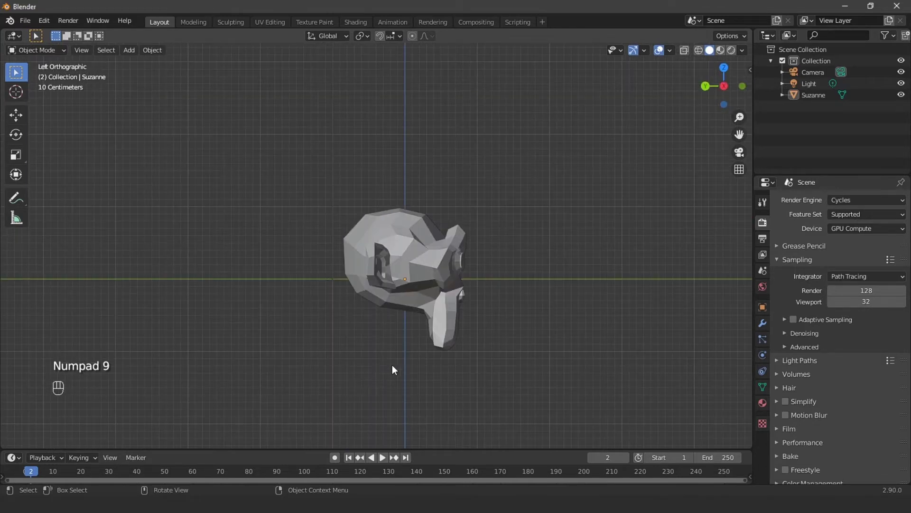
drag(506, 355, 450, 364)
Orbit freely around the monkey head in perspective to inspect it from all sides
click(448, 364)
drag(548, 366, 469, 365)
click(490, 351)
drag(482, 352, 527, 347)
click(527, 348)
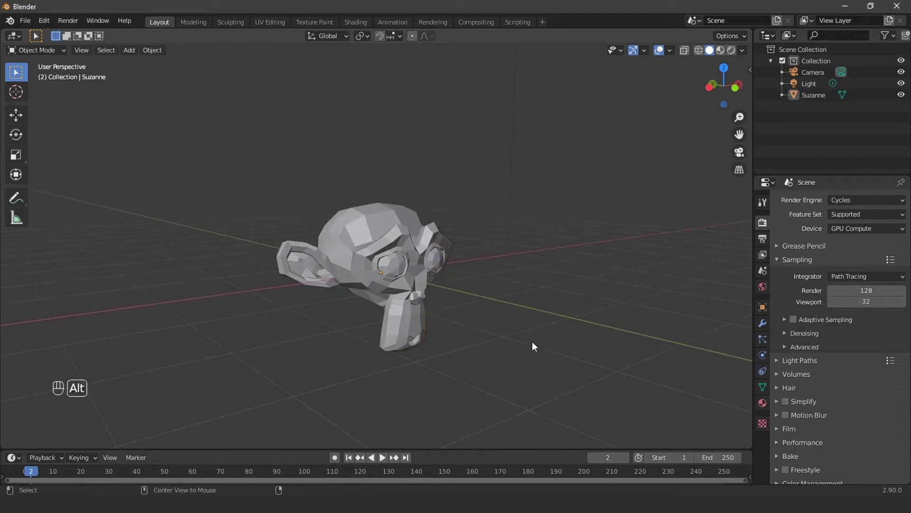
drag(588, 338, 570, 329)
drag(491, 327, 532, 325)
drag(519, 348, 525, 302)
click(533, 339)
drag(518, 333, 504, 354)
drag(490, 346, 559, 344)
drag(546, 345, 502, 341)
drag(504, 340, 437, 348)
drag(437, 348, 499, 353)
drag(510, 322, 511, 351)
middle_click(512, 351)
Zoom out and pan across the scene, check the right side, then settle on a straight front view
drag(517, 318, 520, 295)
drag(524, 320, 561, 324)
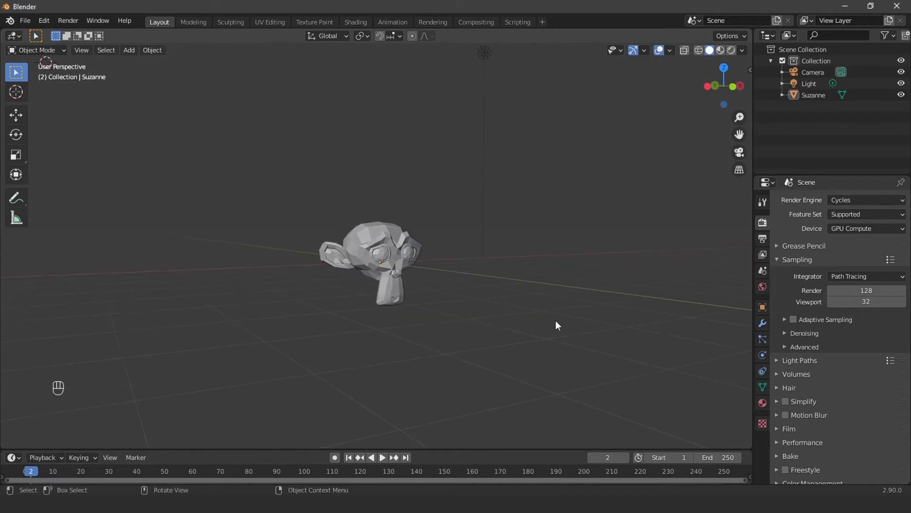
drag(548, 305, 549, 319)
middle_click(549, 312)
drag(547, 311, 545, 319)
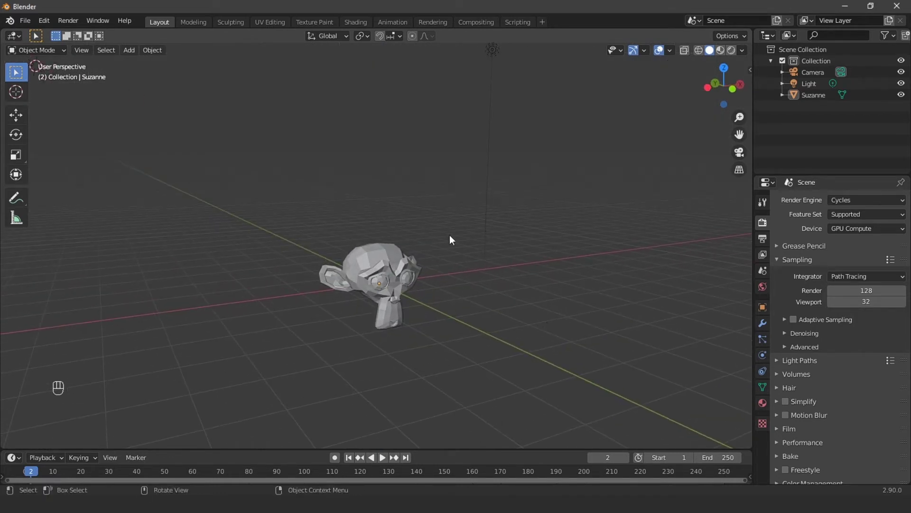
drag(490, 273, 492, 256)
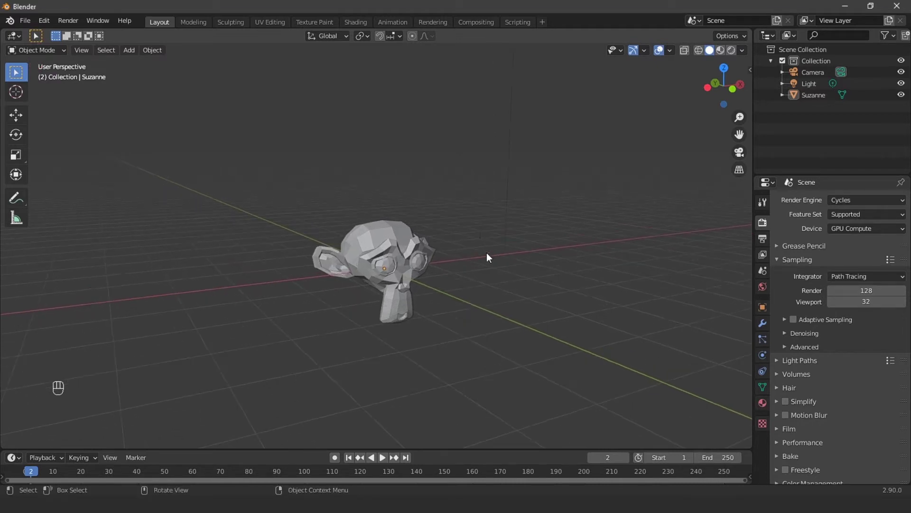
click(521, 289)
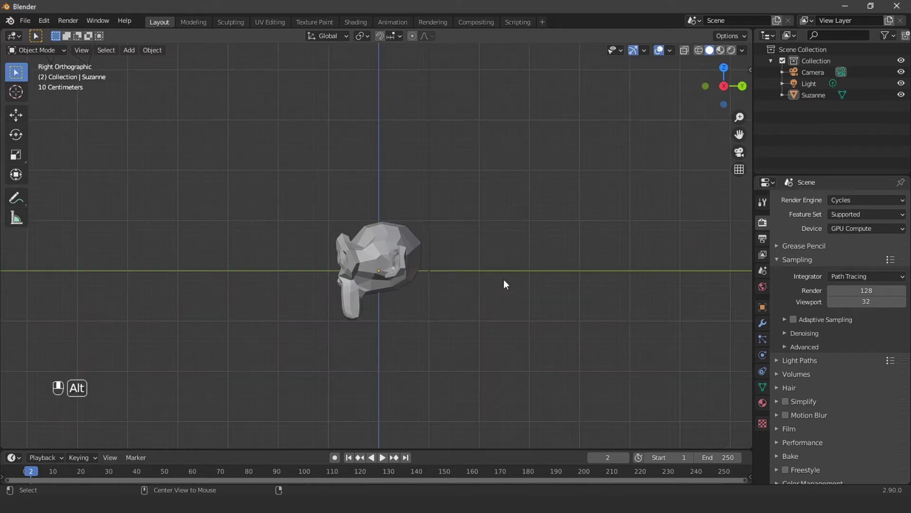
drag(512, 279, 527, 280)
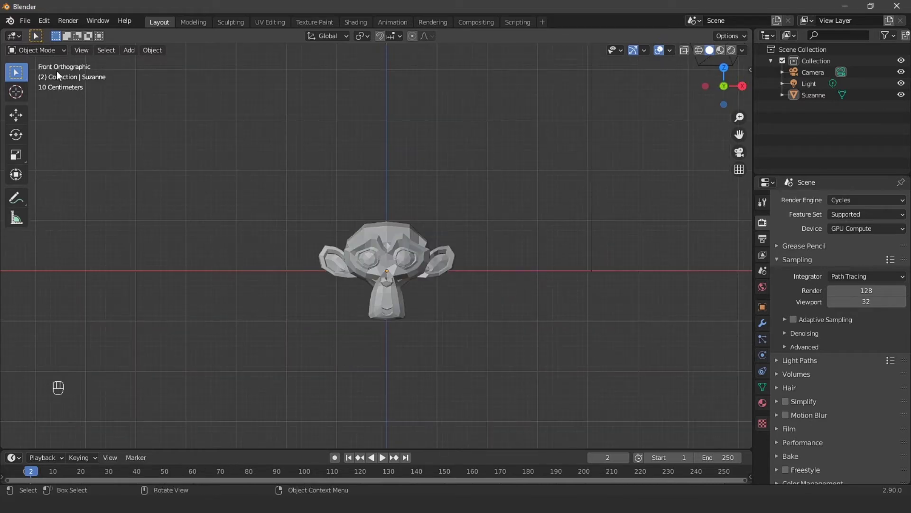
Extrude a bent, blocky handle from the cylinder's side and check it from the handle side in Object Mode
key(KP_1)
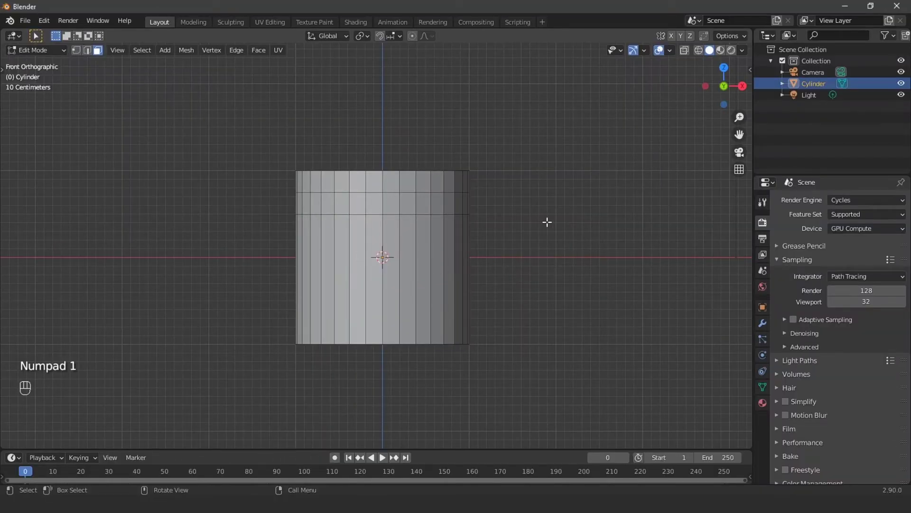
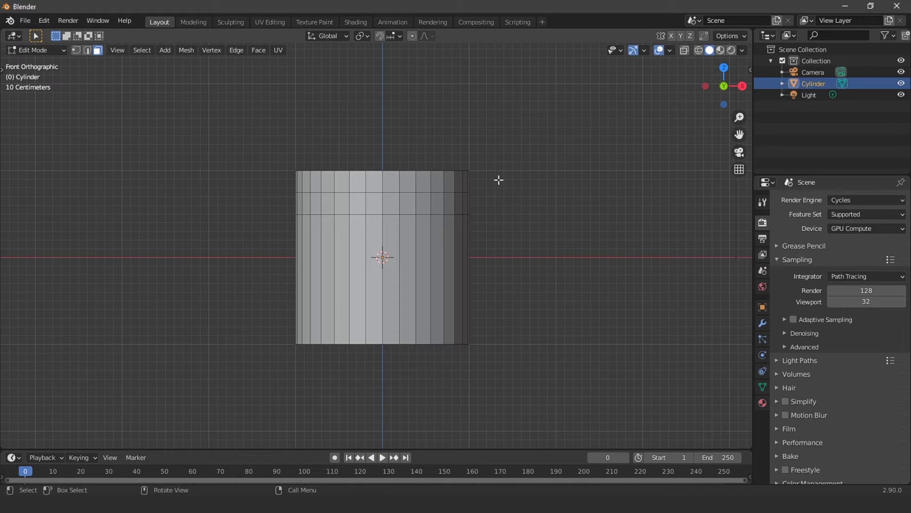
key(Tab)
click(390, 92)
drag(570, 263, 606, 282)
key(g)
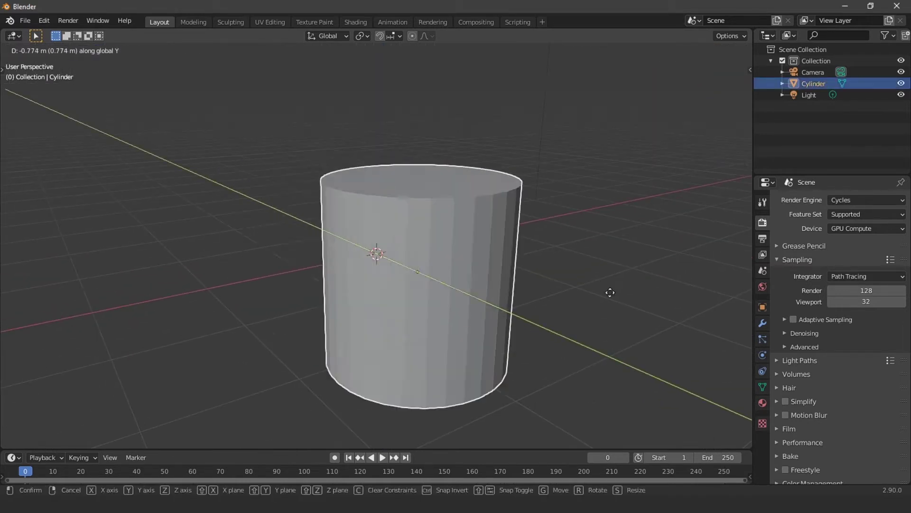
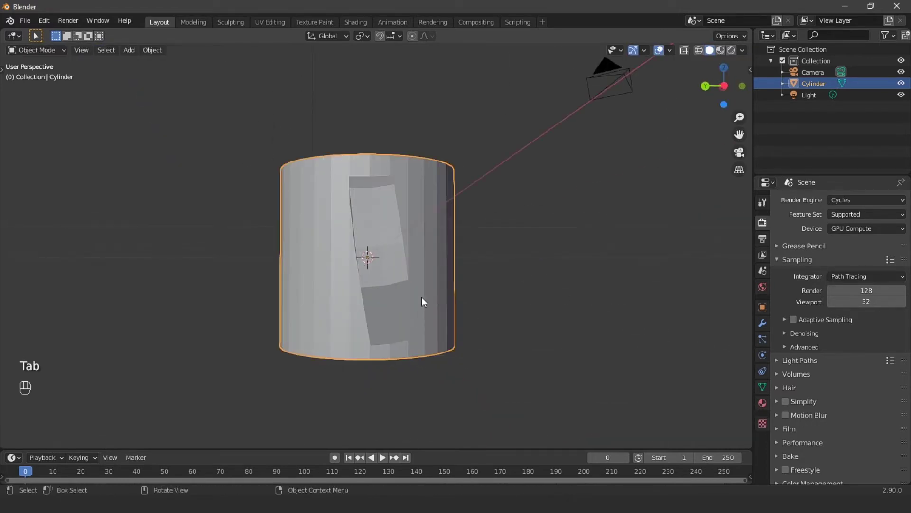
drag(615, 288, 619, 312)
drag(627, 321, 657, 322)
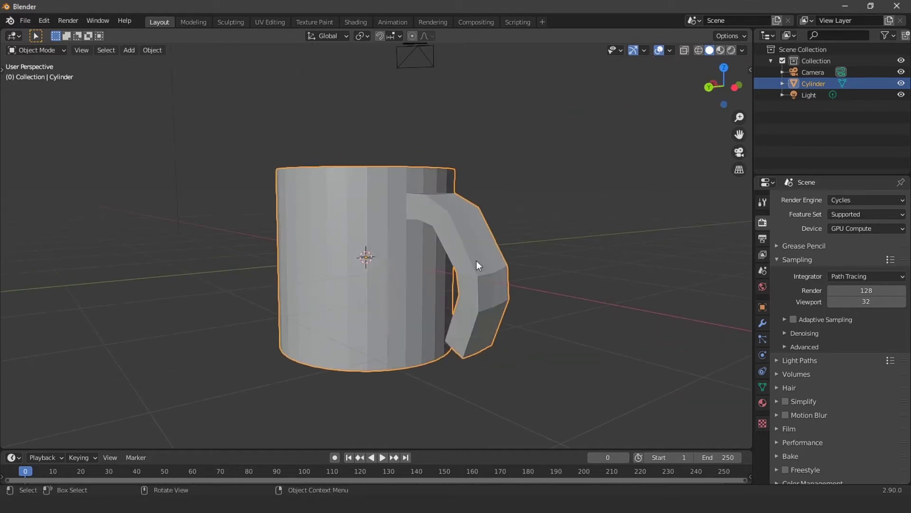
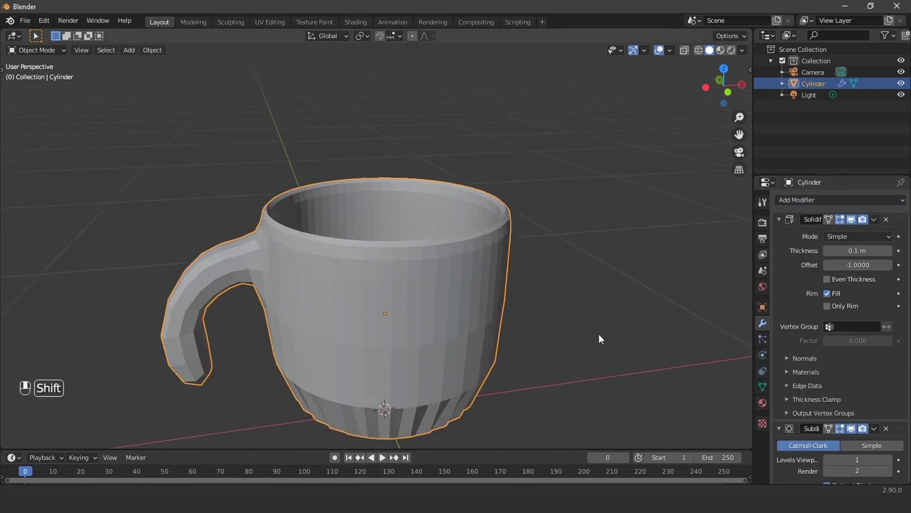
Insert edge loops near the mug's base and rim in Edit Mode so those edges stay crisp
key(Tab)
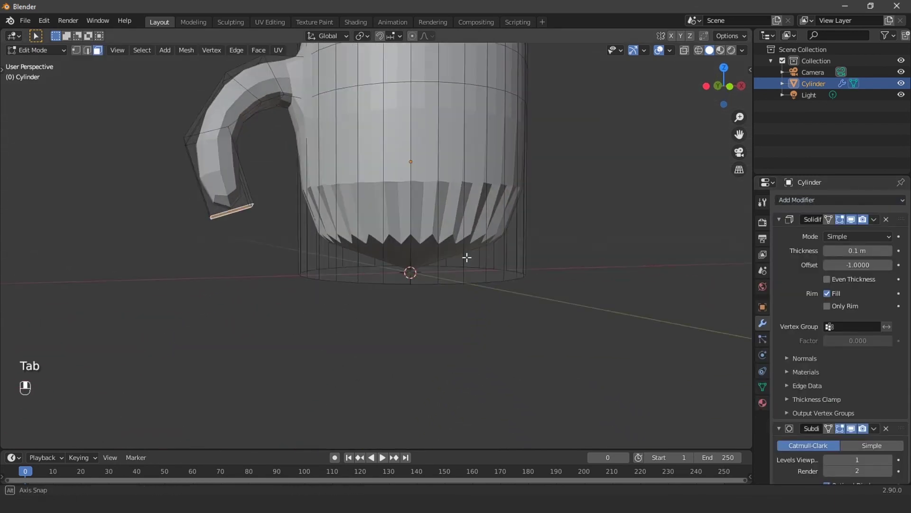
key(ctrl+r)
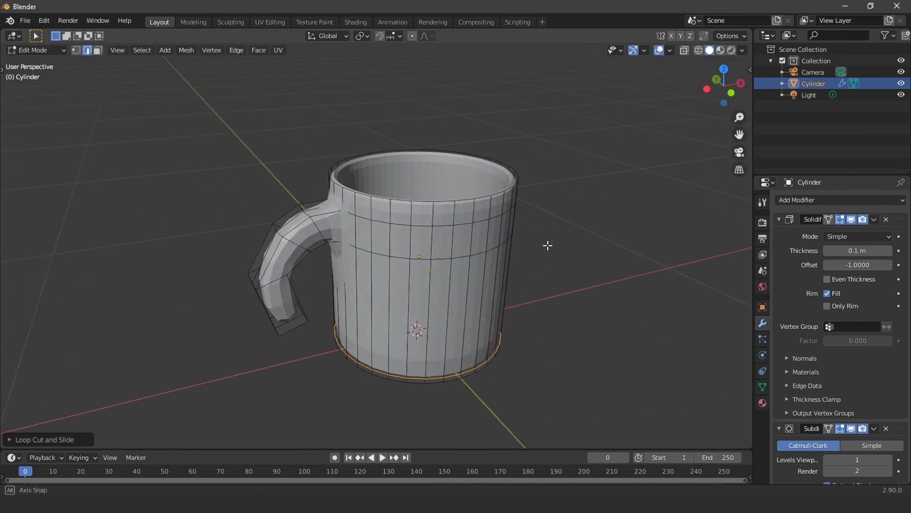
key(ctrl+r)
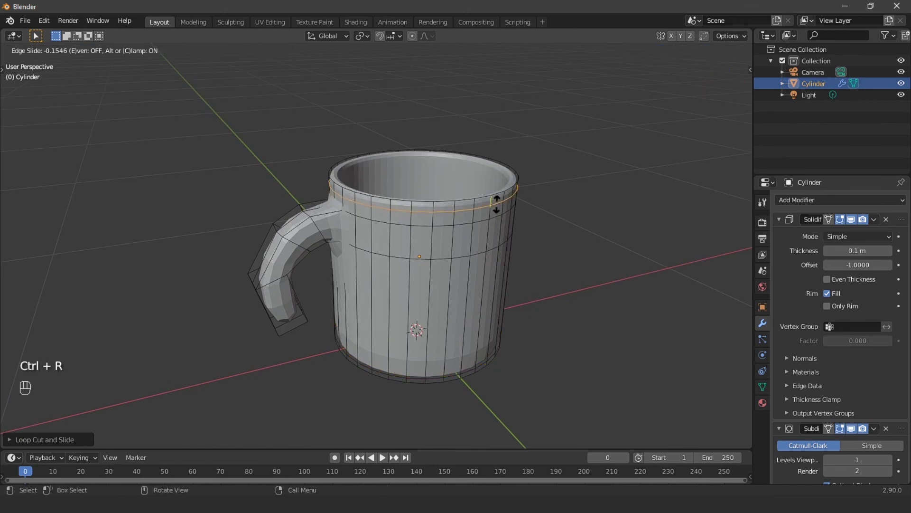
key(Tab)
click(593, 225)
drag(597, 241, 573, 246)
drag(507, 271, 535, 244)
drag(544, 243, 570, 231)
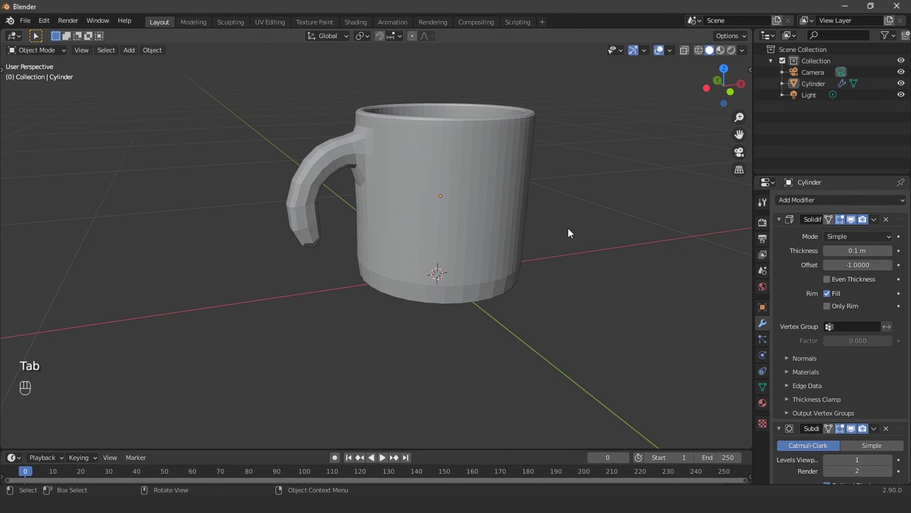
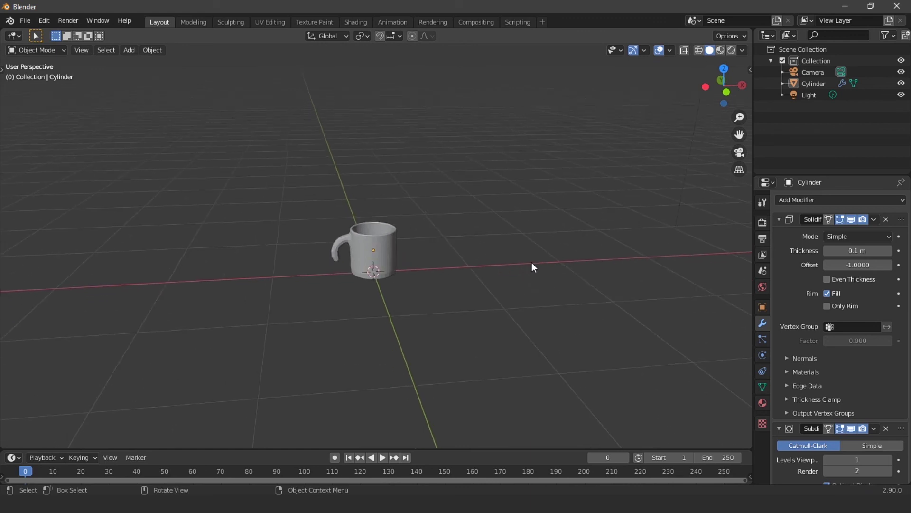
Add an edge loop tightening the handle's lower joint, return to Object Mode and collapse the Solidify modifier panel
key(Tab)
key(ctrl+r)
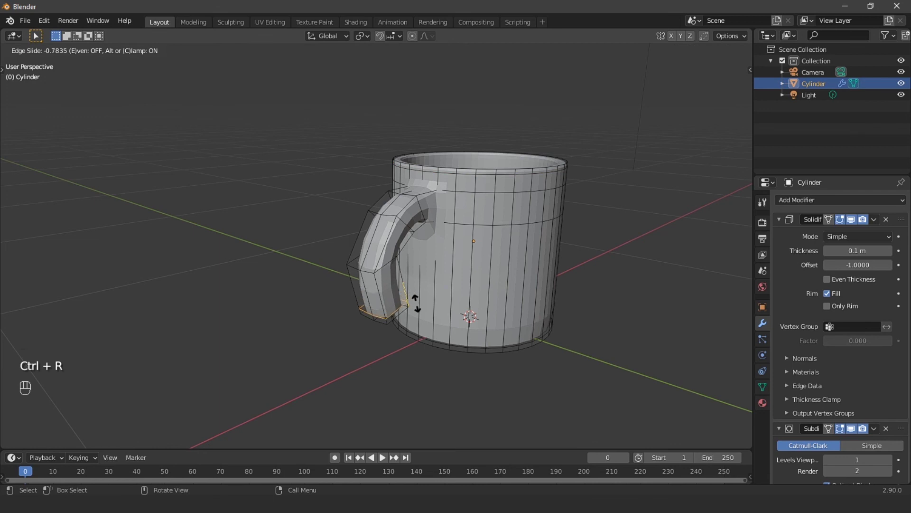
key(ctrl+z)
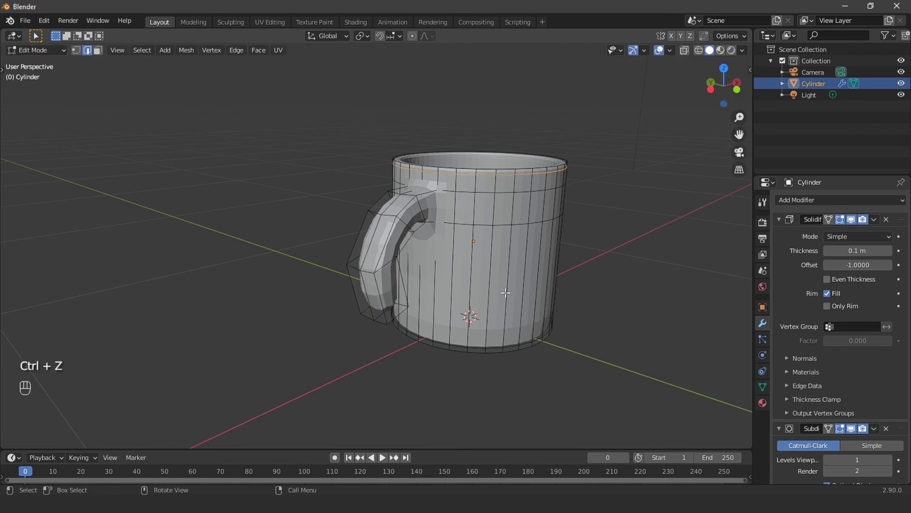
key(Tab)
click(608, 294)
click(580, 295)
drag(579, 296, 781, 222)
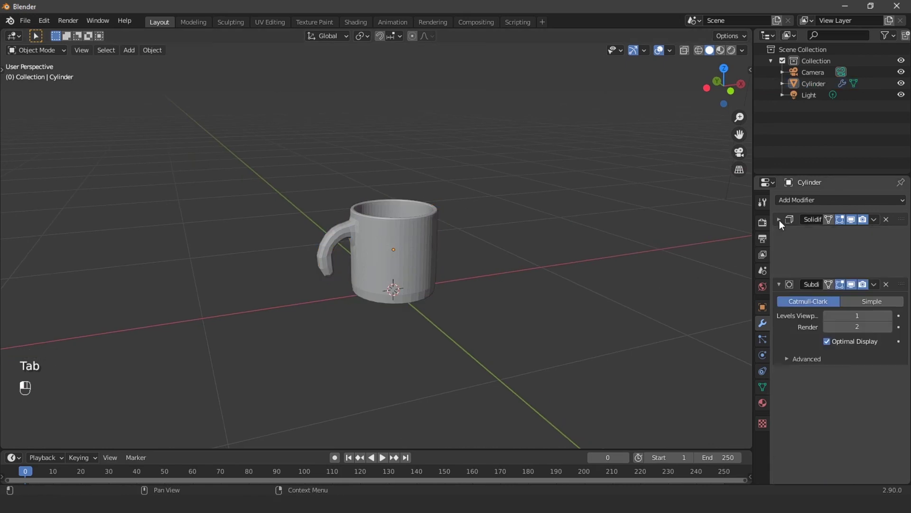